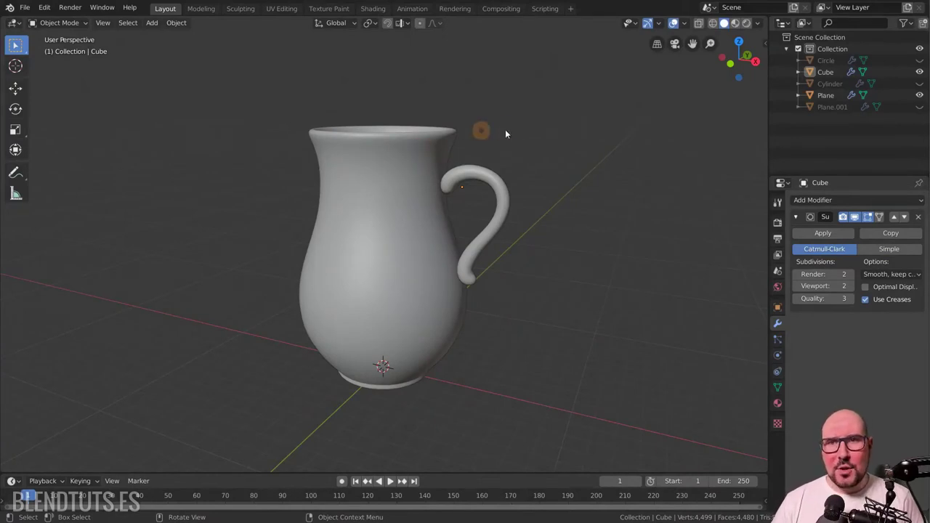
- Inspect the jug in wireframe, then return to solid shading and widen the outliner
{"action": "left_click", "coordinate": [929, 62]}
{"action": "key", "text": "z"}
{"action": "left_click", "coordinate": [925, 61]}
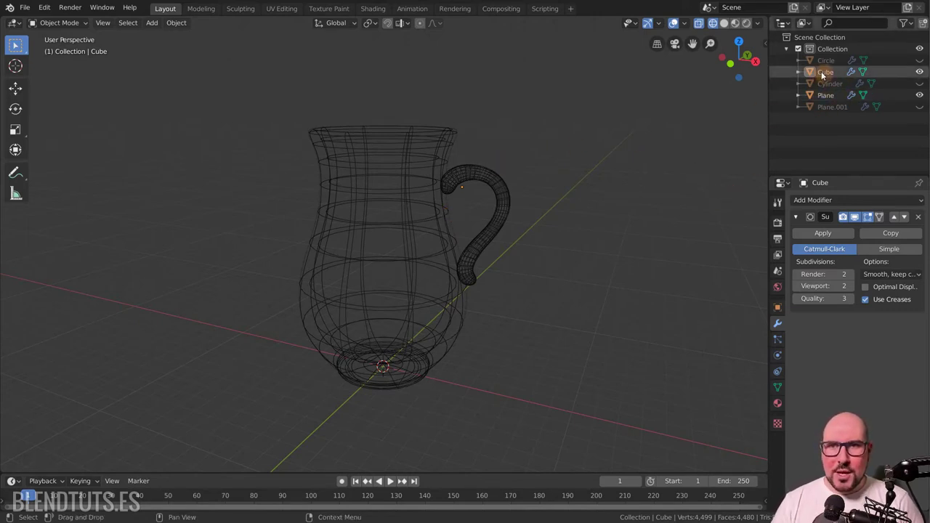
{"action": "key", "text": "Left"}
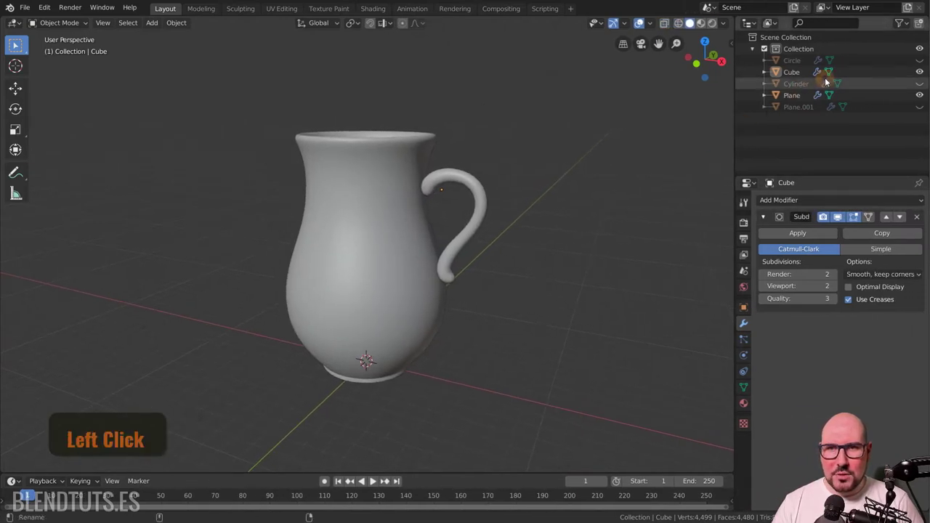
{"action": "scroll", "scroll_direction": "up", "scroll_amount": 3}
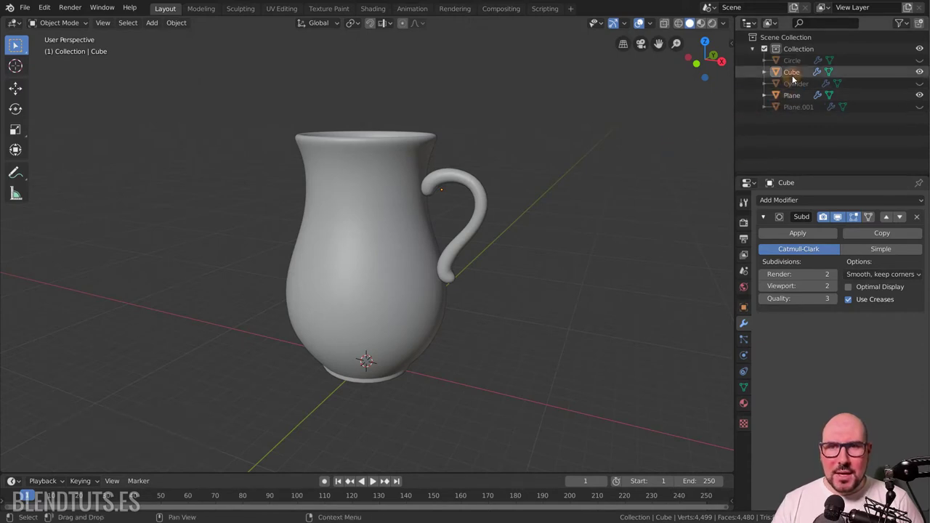
- Rename the handle object (Cube) to Asa
{"action": "left_click", "coordinate": [926, 74]}
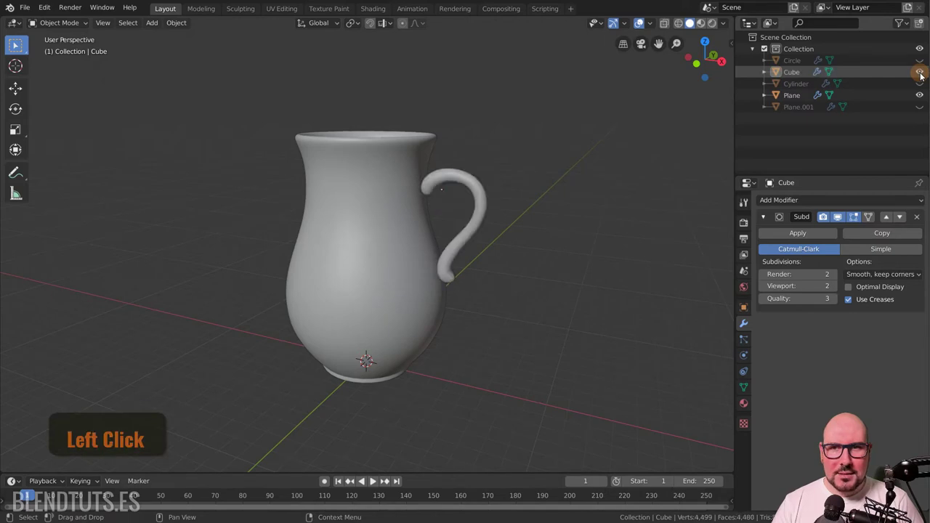
{"action": "key", "text": "s"}
{"action": "key", "text": "Return"}
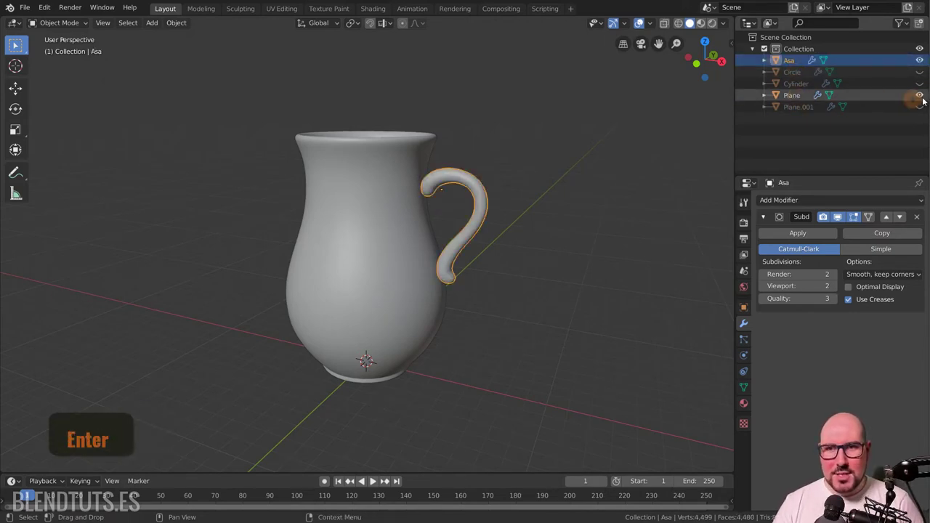
- Rename the jug body object (Plane) to Jarra
{"action": "left_click", "coordinate": [927, 96]}
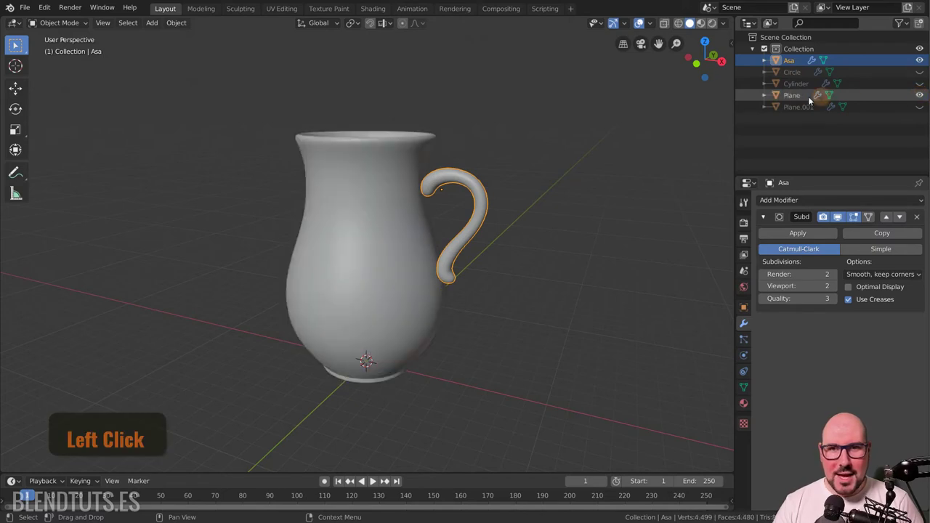
{"action": "key", "text": "a"}
{"action": "key", "text": "r"}
{"action": "key", "text": "r"}
{"action": "key", "text": "Return"}
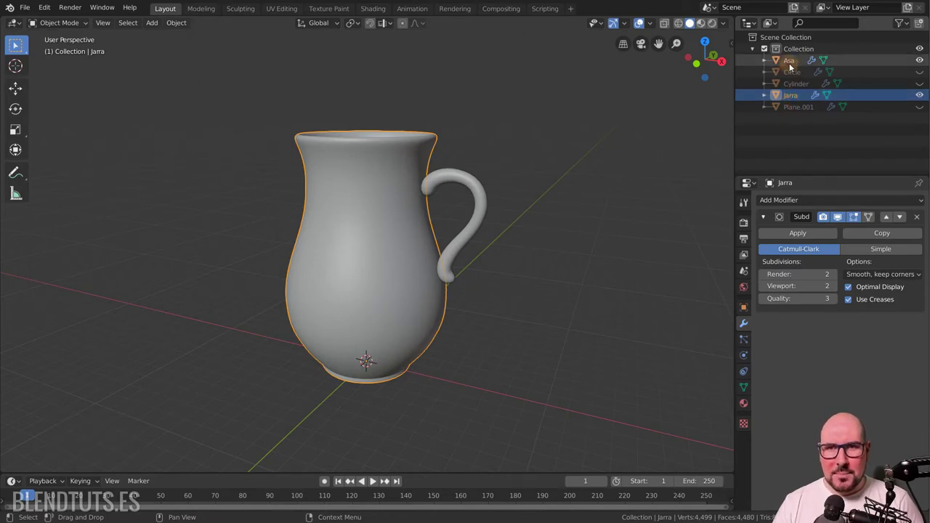
- Parent Asa under Jarra in the outliner and show the scene in wireframe
{"action": "left_click", "coordinate": [791, 64]}
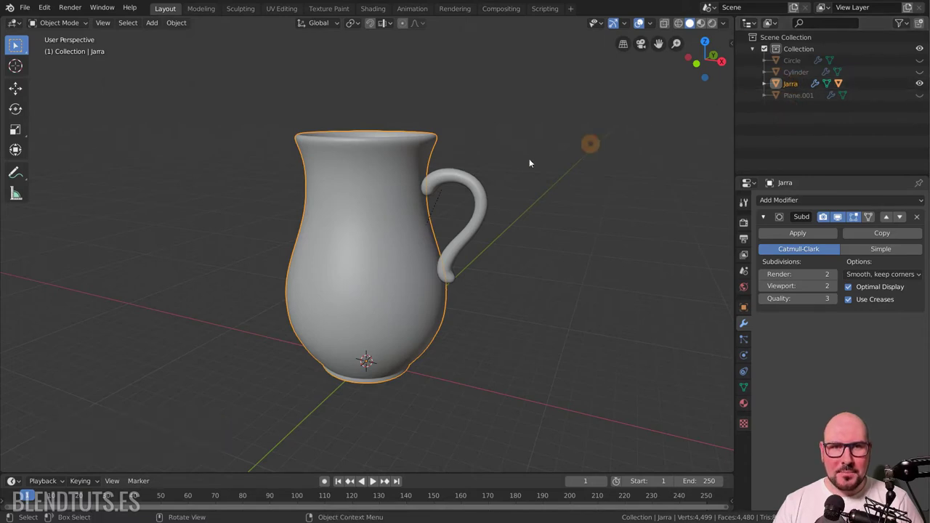
{"action": "left_click", "coordinate": [419, 152]}
{"action": "scroll", "scroll_direction": "up", "scroll_amount": 3}
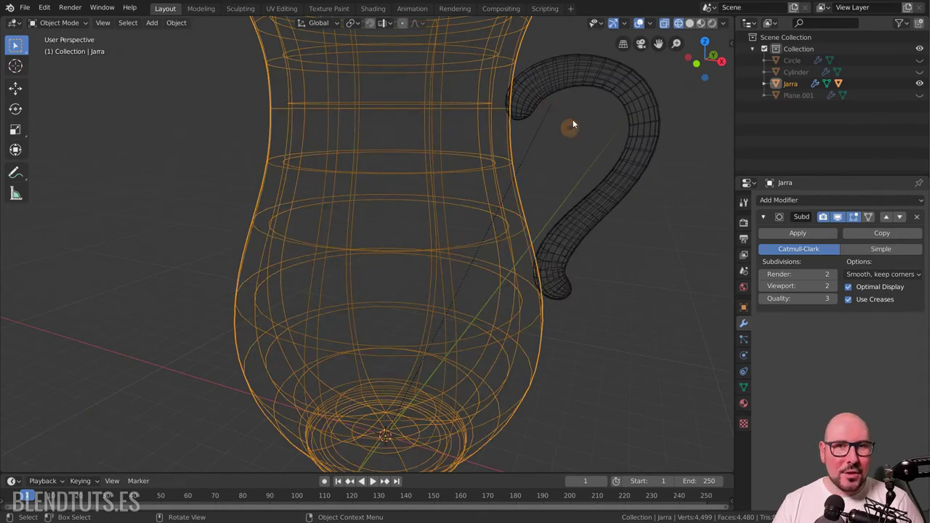
- Select the handle and move it away from the jug, exposing the dashed parent line
{"action": "left_click", "coordinate": [655, 26]}
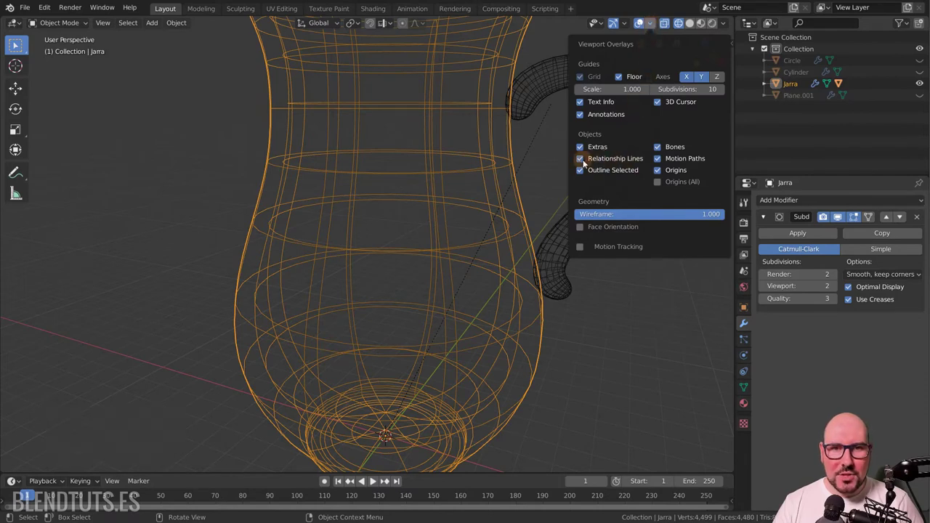
{"action": "left_click", "coordinate": [583, 163]}
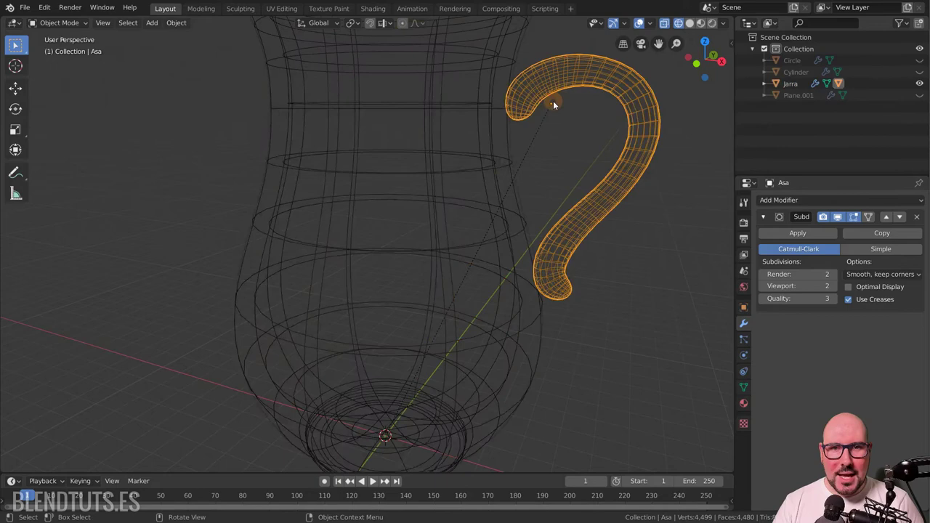
{"action": "left_click", "coordinate": [456, 108]}
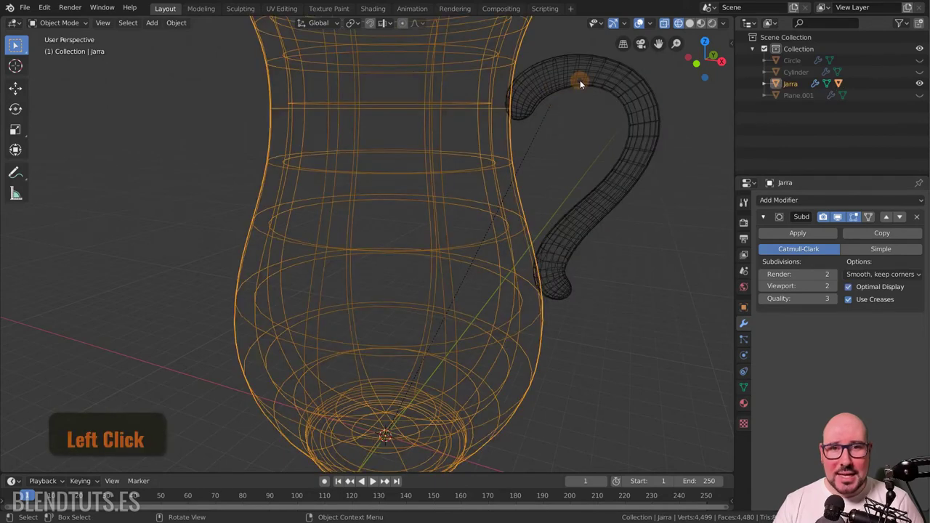
{"action": "scroll", "scroll_direction": "down", "scroll_amount": 3}
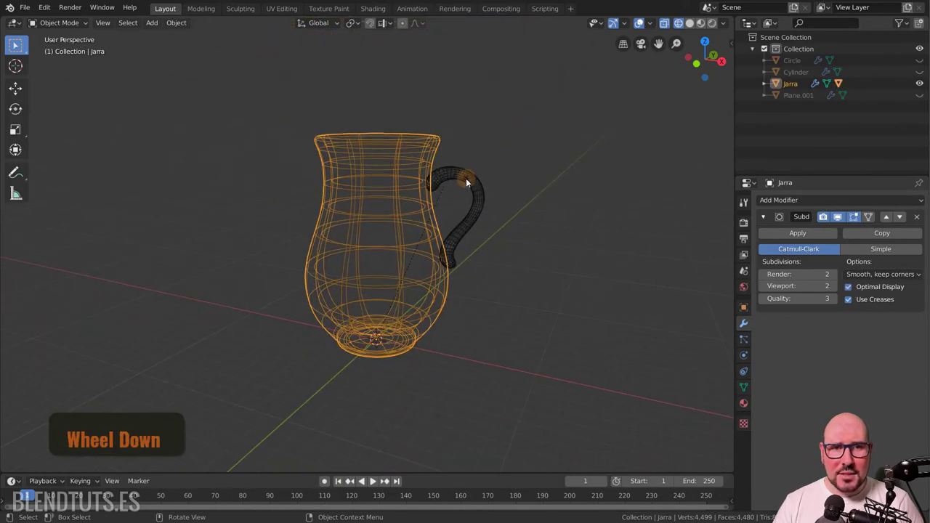
{"action": "key", "text": "g"}
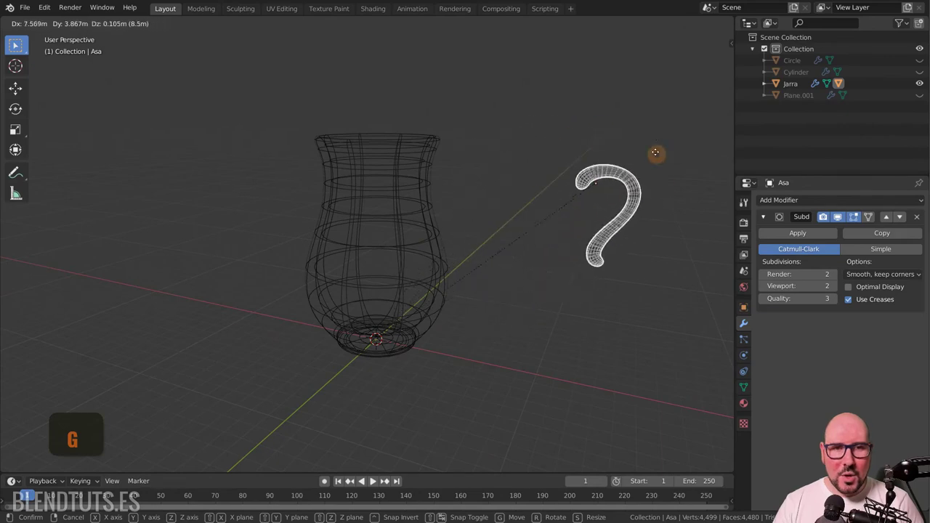
- Cancel the move, hide Jarra, and expand Jarra in the outliner to reveal Asa nested under it
{"action": "right_click", "coordinate": [582, 168]}
{"action": "left_click", "coordinate": [412, 192]}
{"action": "key", "text": "g"}
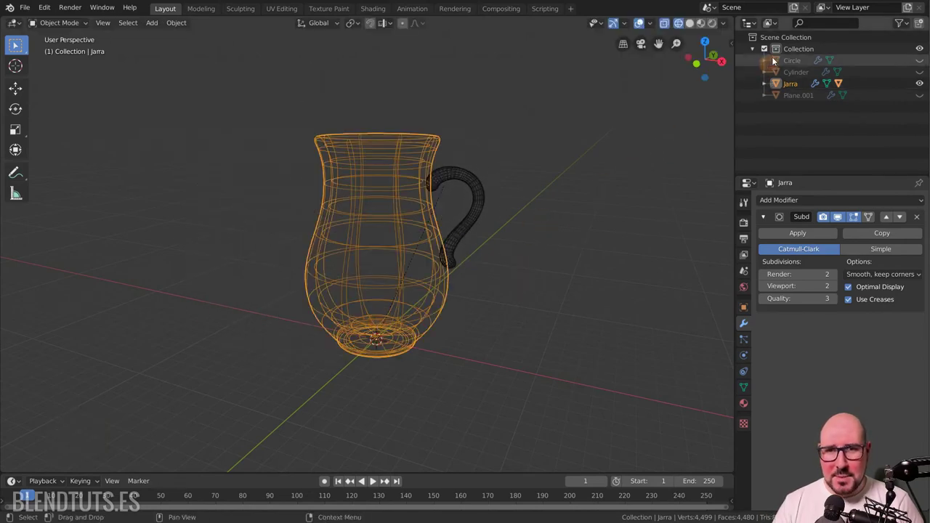
{"action": "key", "text": "g"}
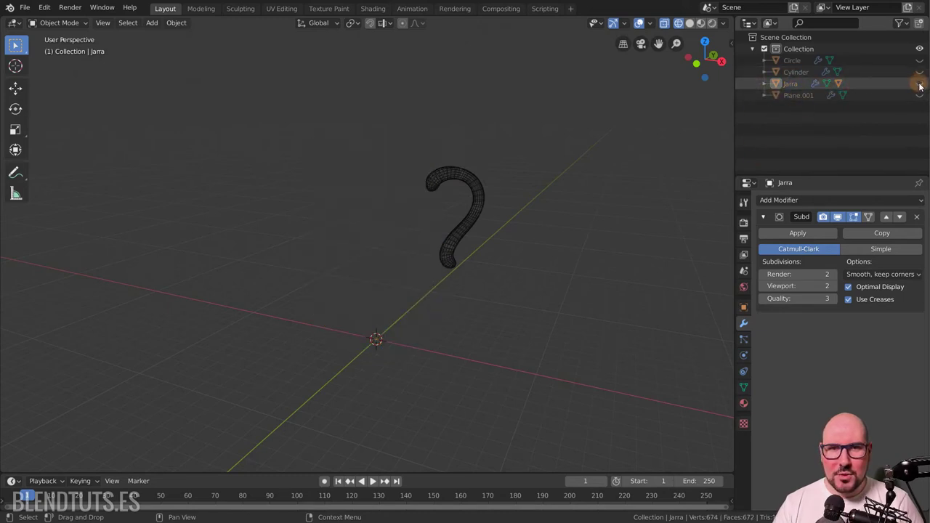
{"action": "left_click", "coordinate": [768, 88]}
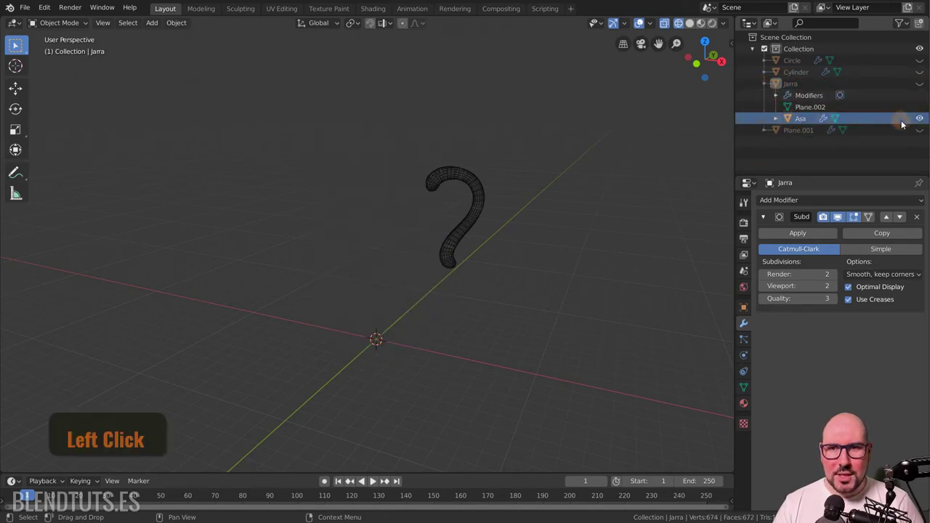
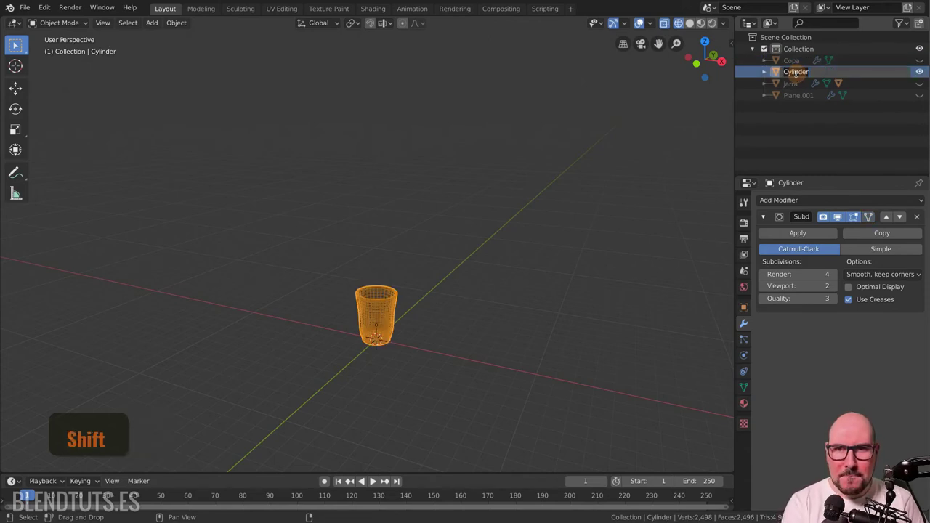
- Rename the Cylinder glass object to Vaso, then select Plane.001
{"action": "key", "text": "shift+v"}
{"action": "key", "text": "s"}
{"action": "key", "text": "Return"}
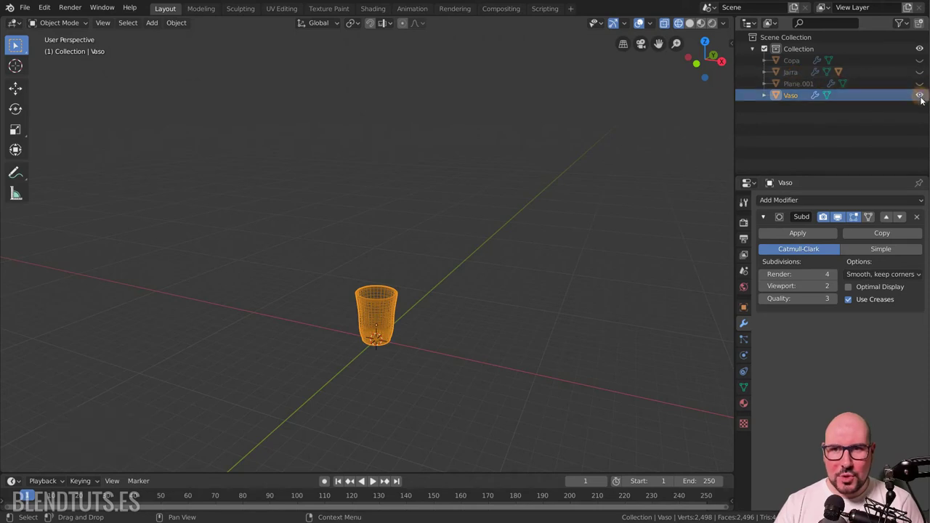
{"action": "left_click", "coordinate": [924, 101]}
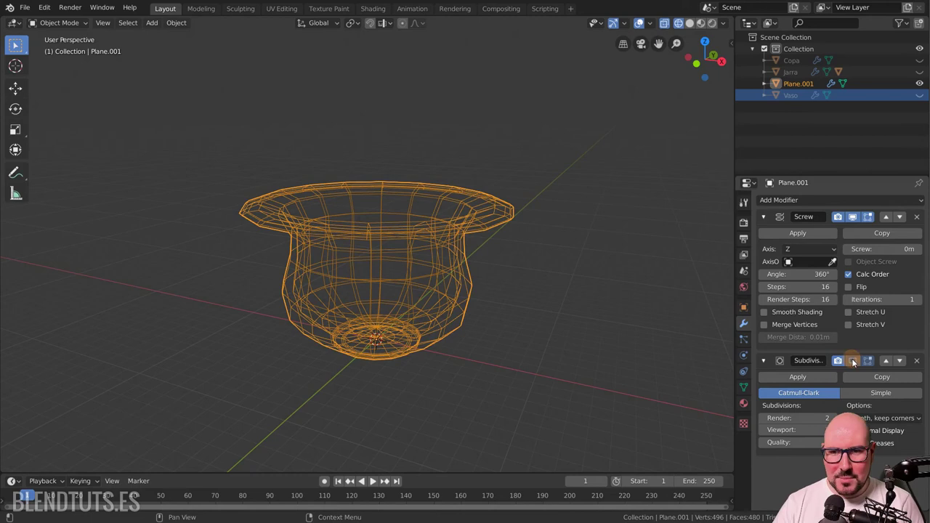
- Show the vase's subdivision in viewport, Shade Smooth it and enable Smooth Shading on its Screw modifier
{"action": "left_click", "coordinate": [856, 363]}
{"action": "key", "text": "Left"}
{"action": "right_click", "coordinate": [462, 247]}
{"action": "left_click", "coordinate": [461, 247]}
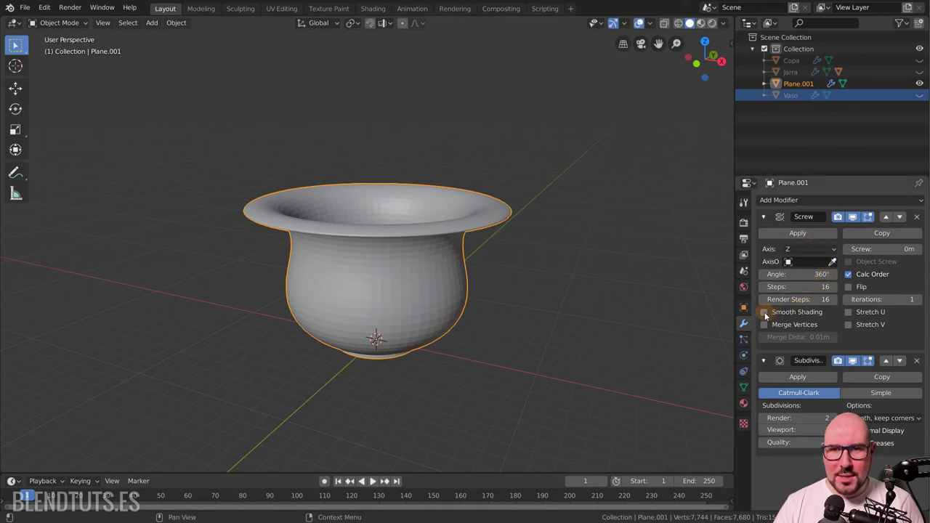
{"action": "left_click", "coordinate": [767, 315]}
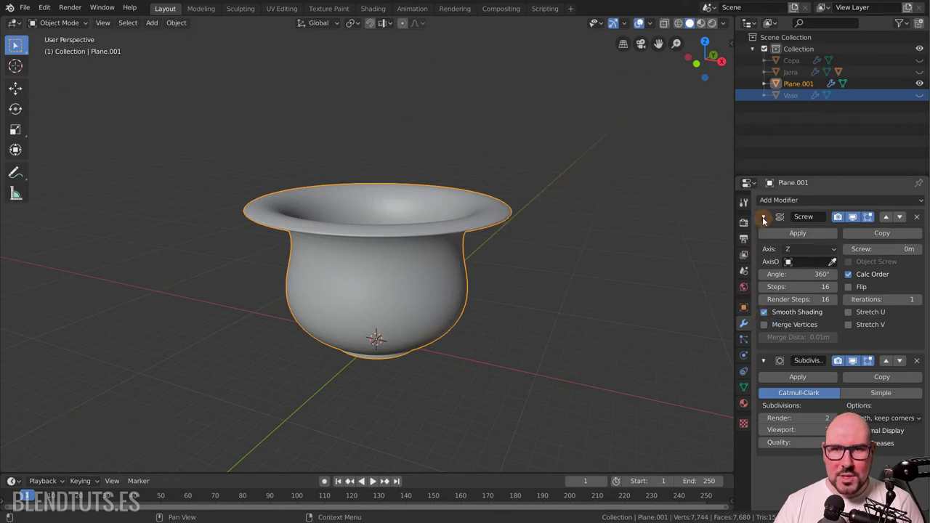
{"action": "left_click", "coordinate": [798, 86]}
- Rename Plane.001 to Jarrón
{"action": "key", "text": "shift+j"}
{"action": "key", "text": "r"}
{"action": "key", "text": "r"}
{"action": "key", "text": "´"}
{"action": "key", "text": "o"}
{"action": "key", "text": "Return"}
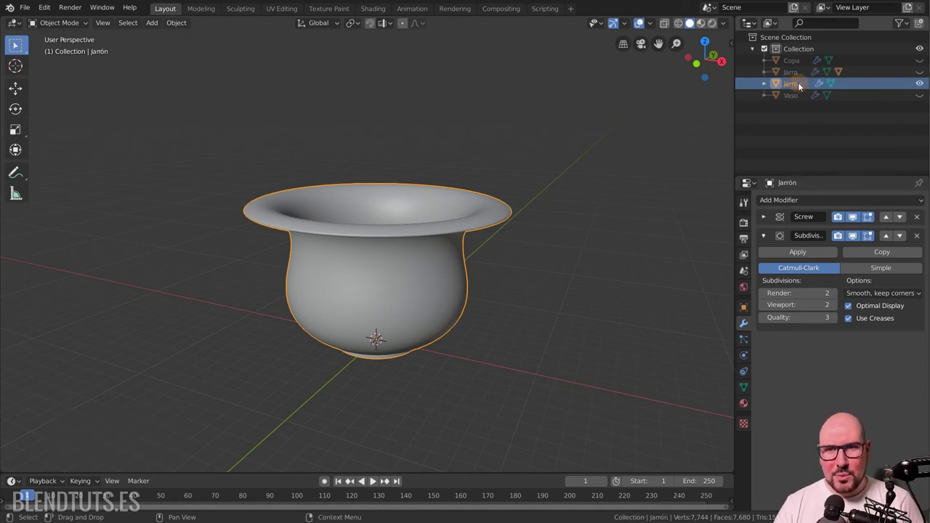